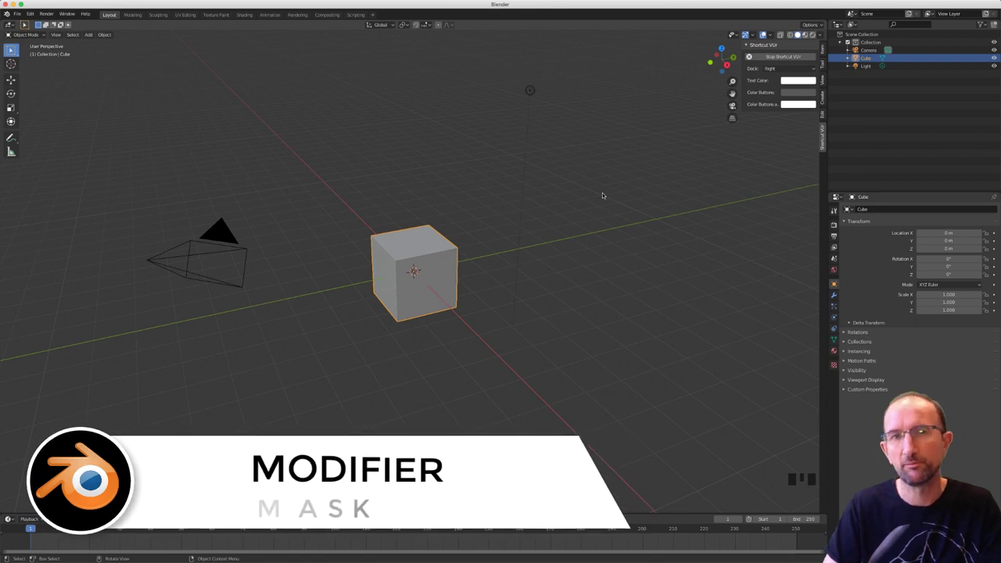
# Delete the default cube and add a Suzanne monkey head at the scene centre
pyautogui.middleClick(547, 224)
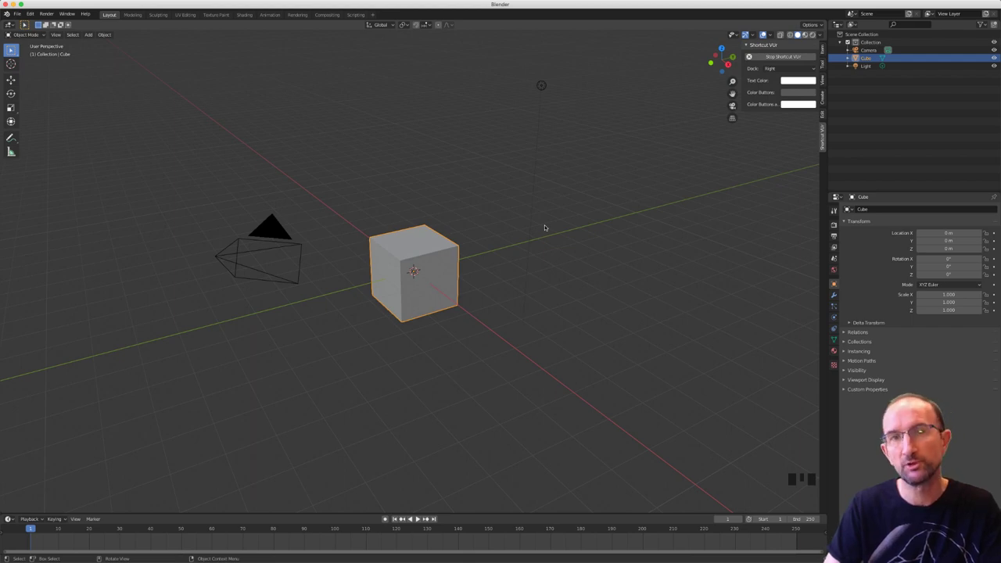
pyautogui.moveTo(505, 247); pyautogui.dragTo(503, 245)
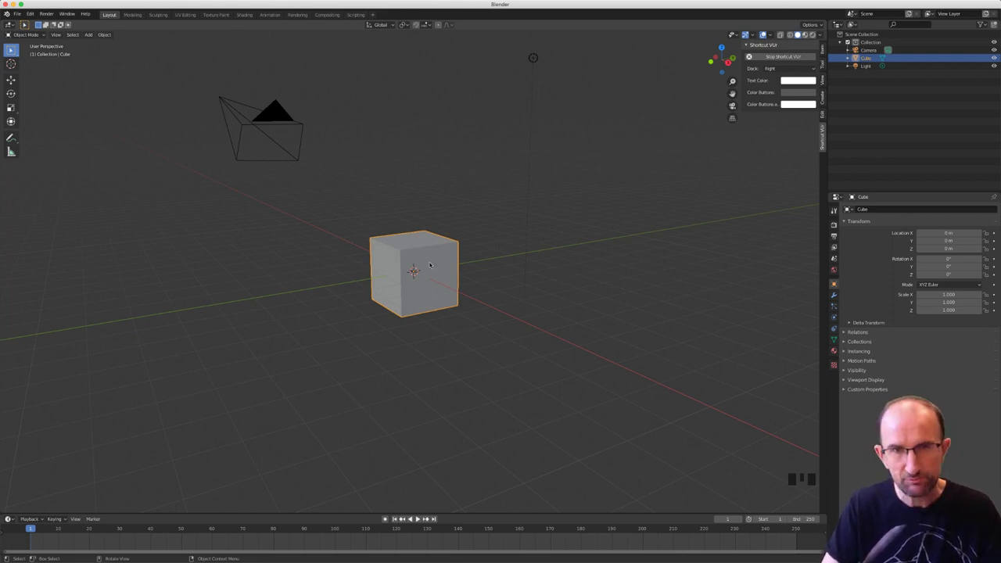
pyautogui.press('x')
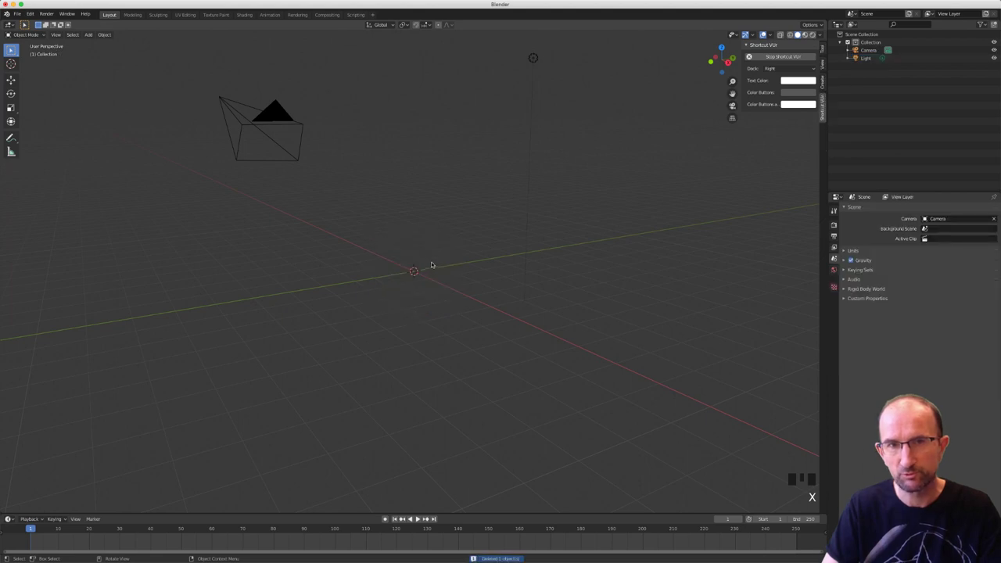
pyautogui.moveTo(435, 264); pyautogui.dragTo(436, 266)
pyautogui.press('shift+a')
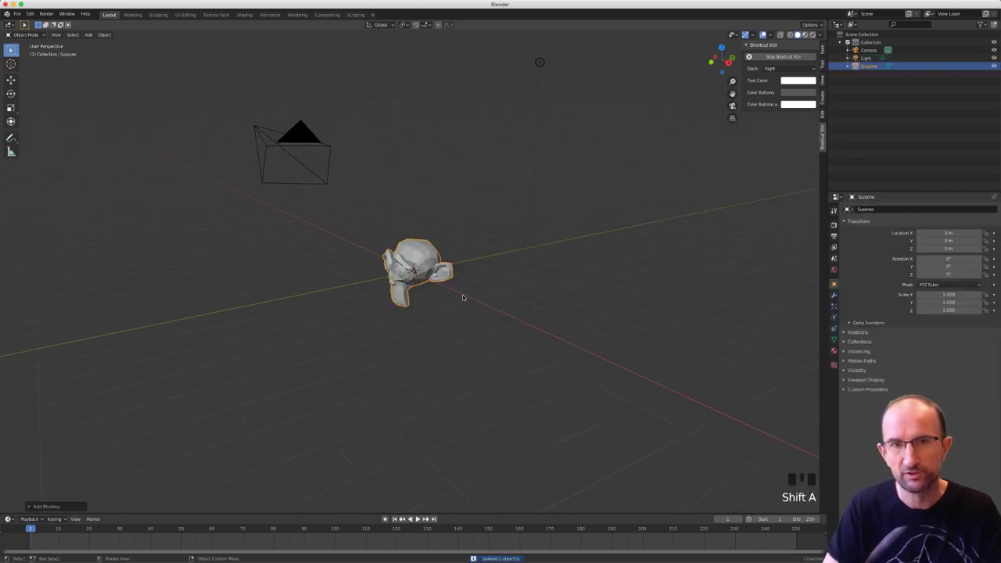
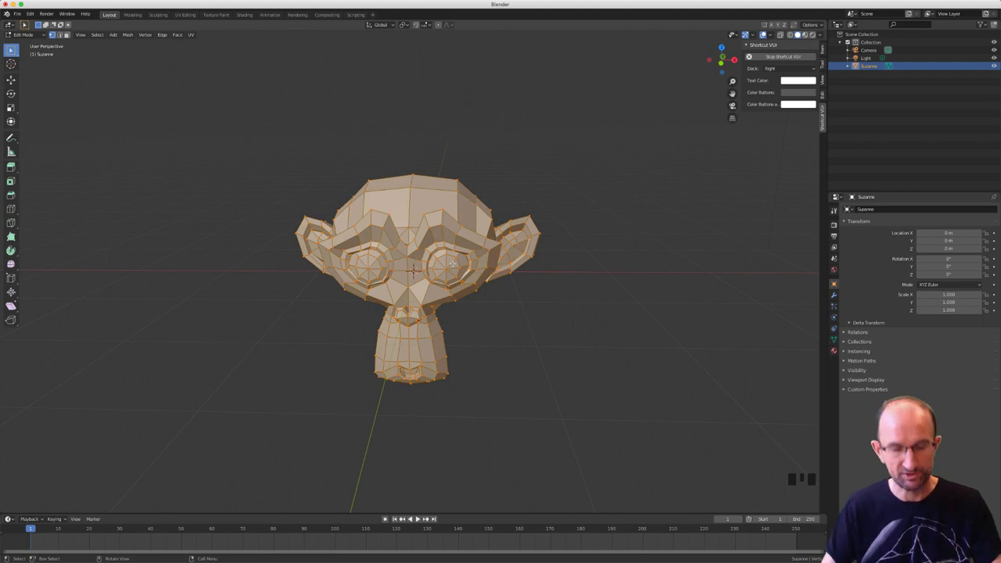
# Deselect all, select and hide both eyeballs, then box-select Suzanne's front faces
pyautogui.press('a')
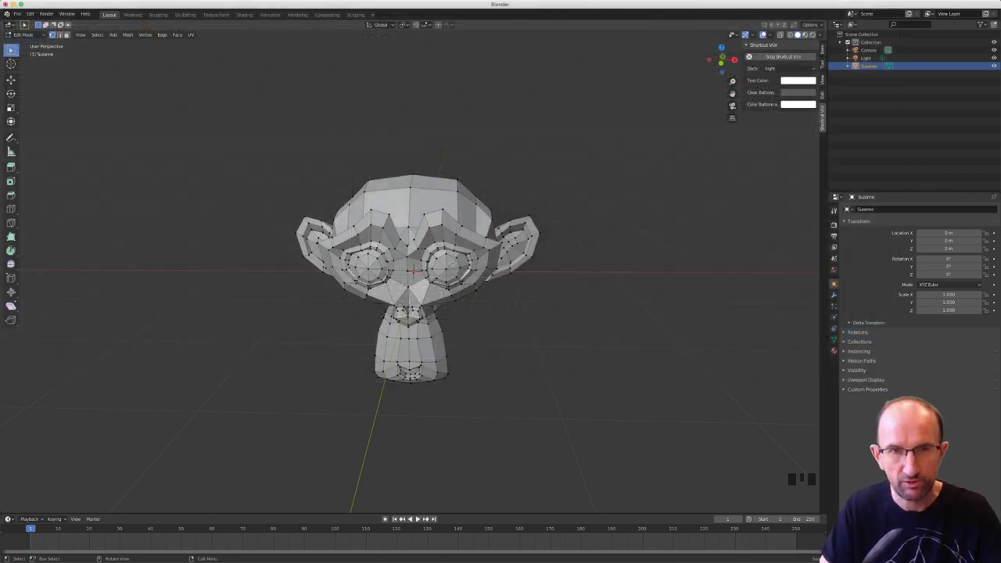
pyautogui.press('l')
pyautogui.press('l')
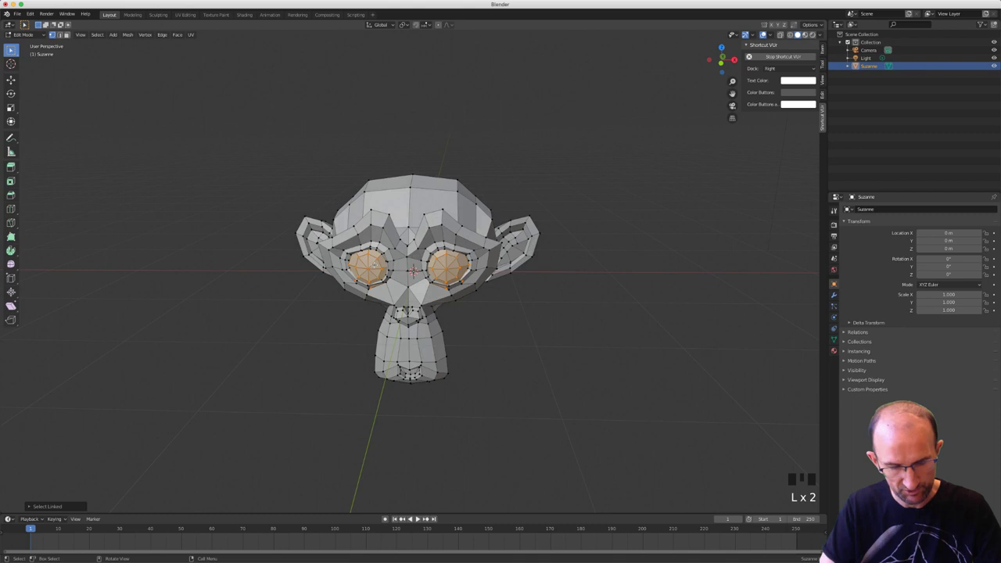
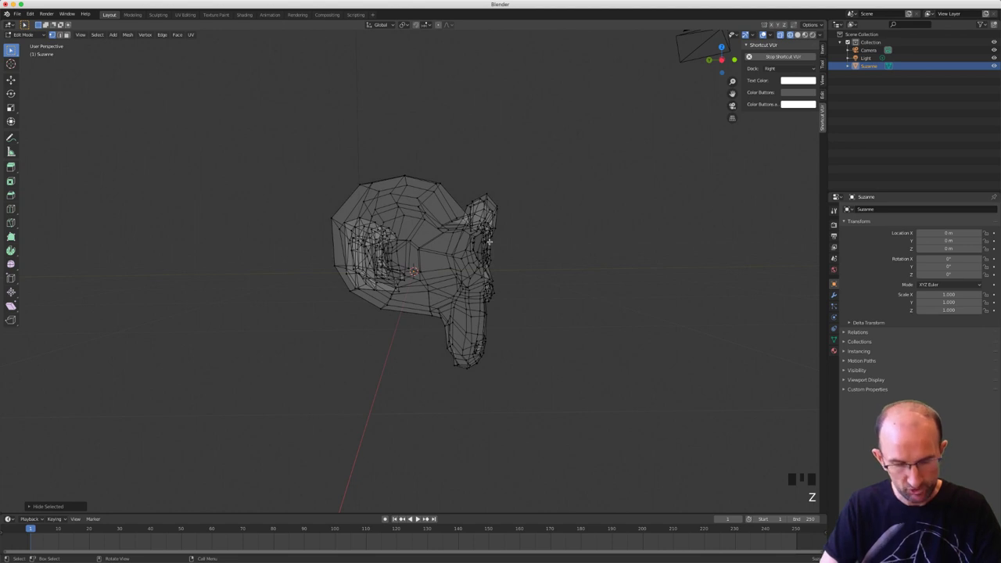
pyautogui.press('b')
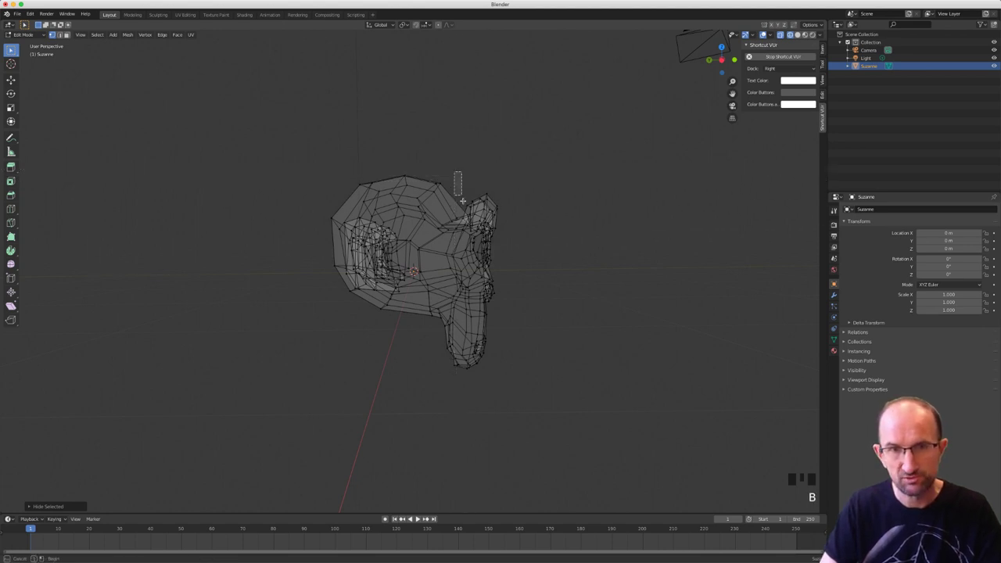
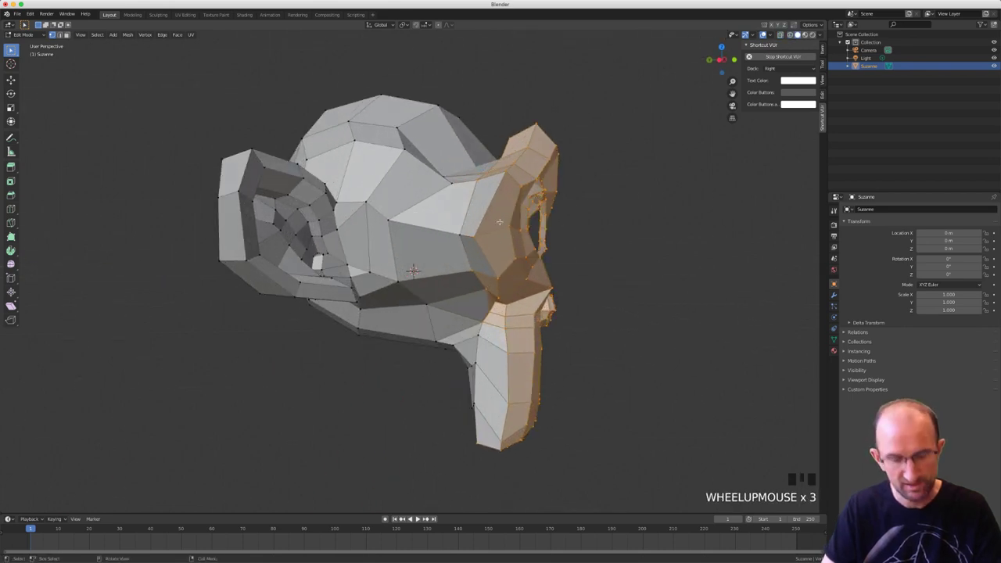
# Circle-select more edge faces from brow to chin into the front-face selection
pyautogui.press('c')
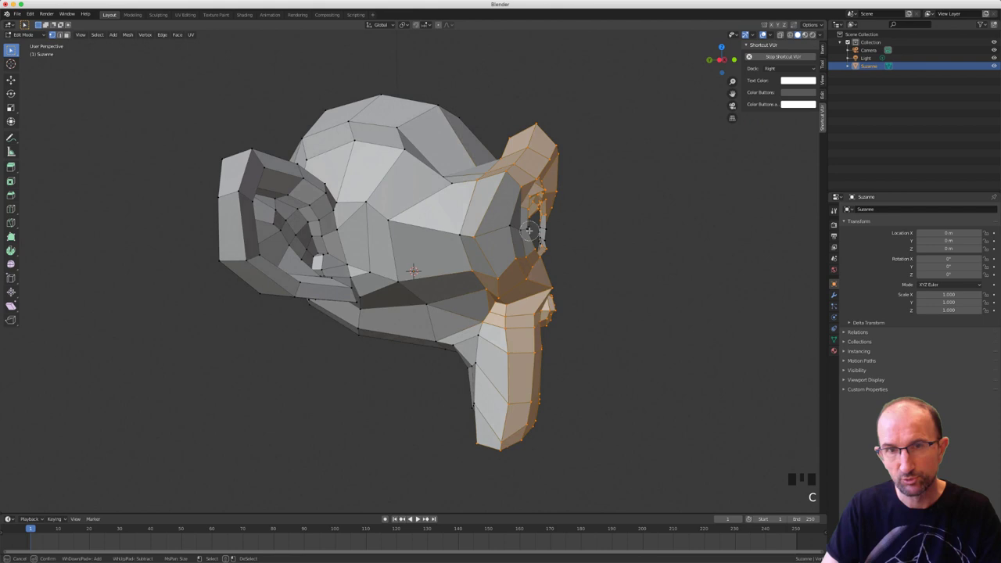
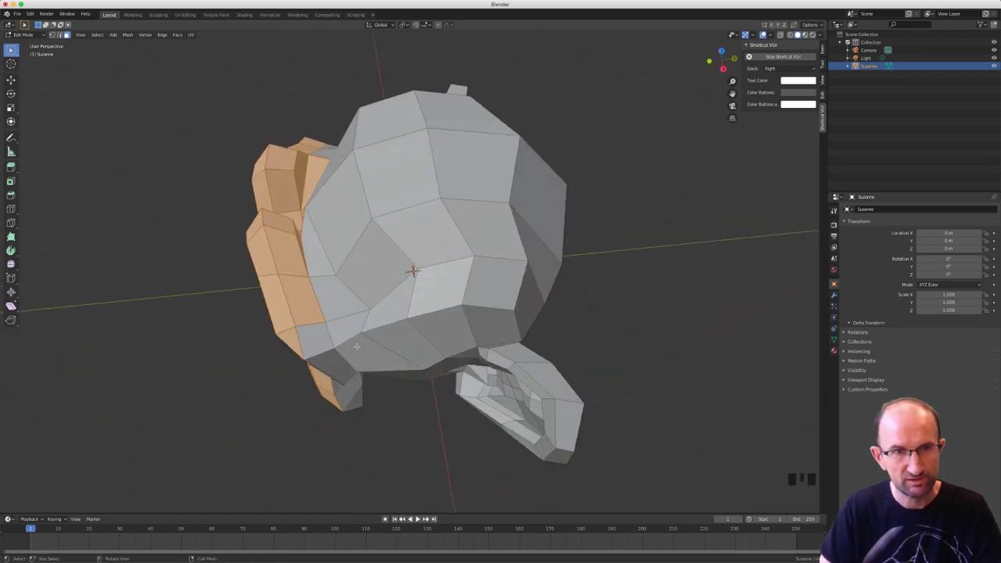
pyautogui.press('c')
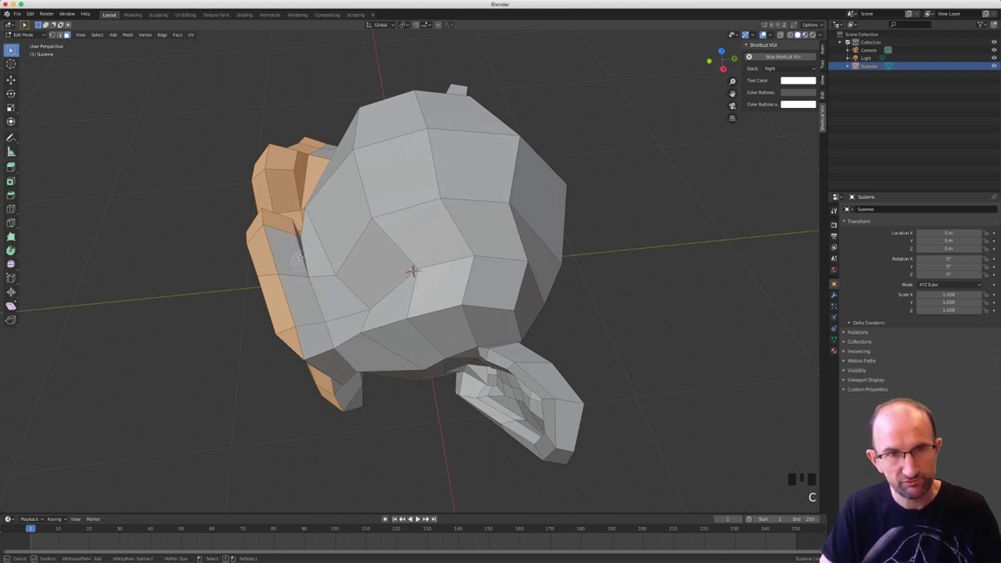
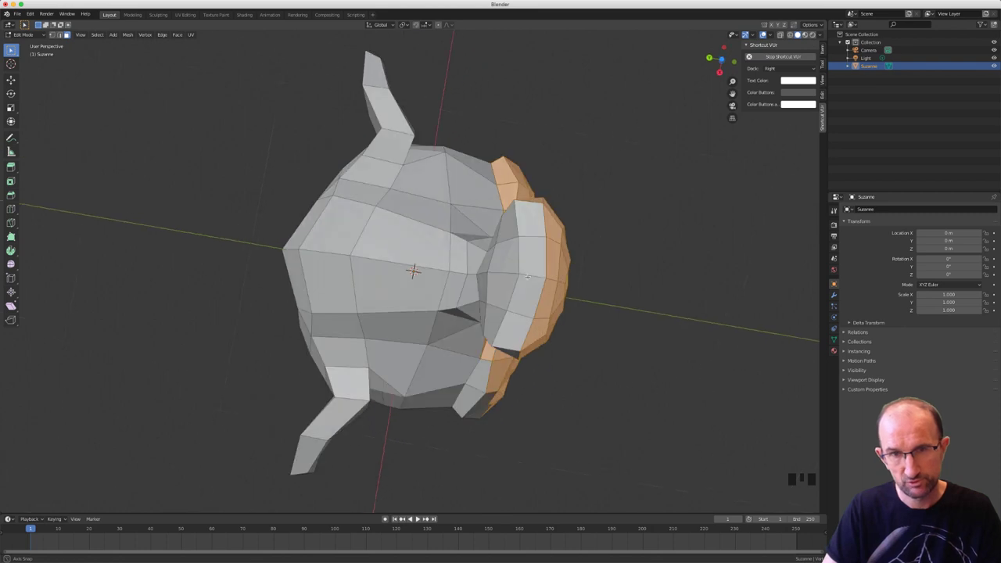
# Paint the remaining faces into the selection, keeping it confined to the front of the face
pyautogui.press('c')
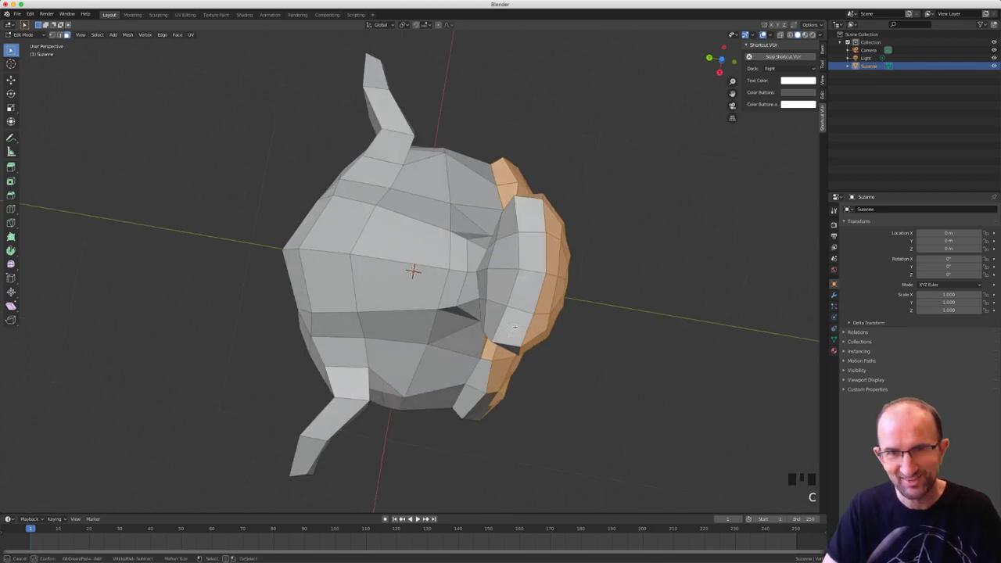
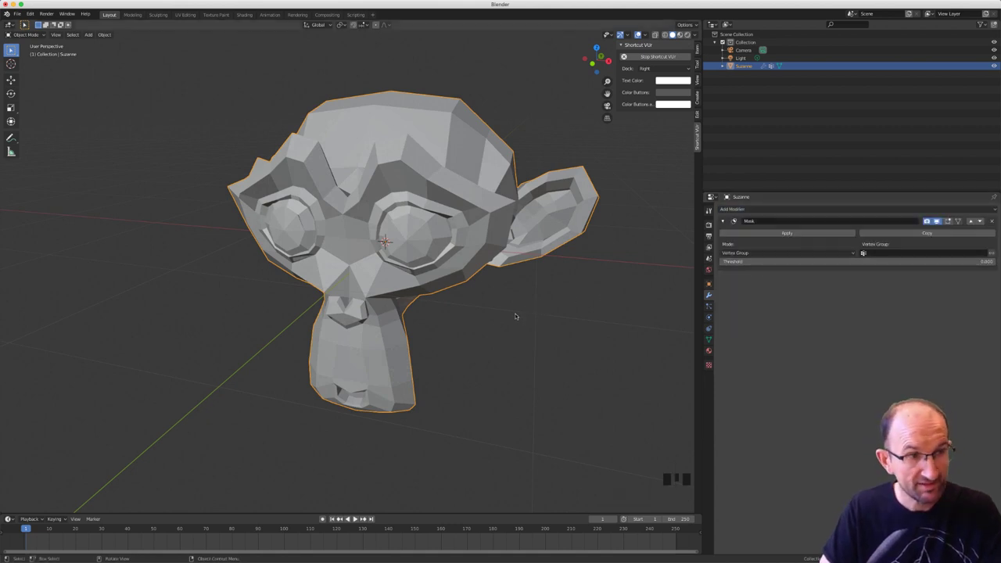
# Browse the modifier list while Suzanne keeps its Mask modifier on the Masque group
pyautogui.moveTo(504, 316); pyautogui.dragTo(497, 311)
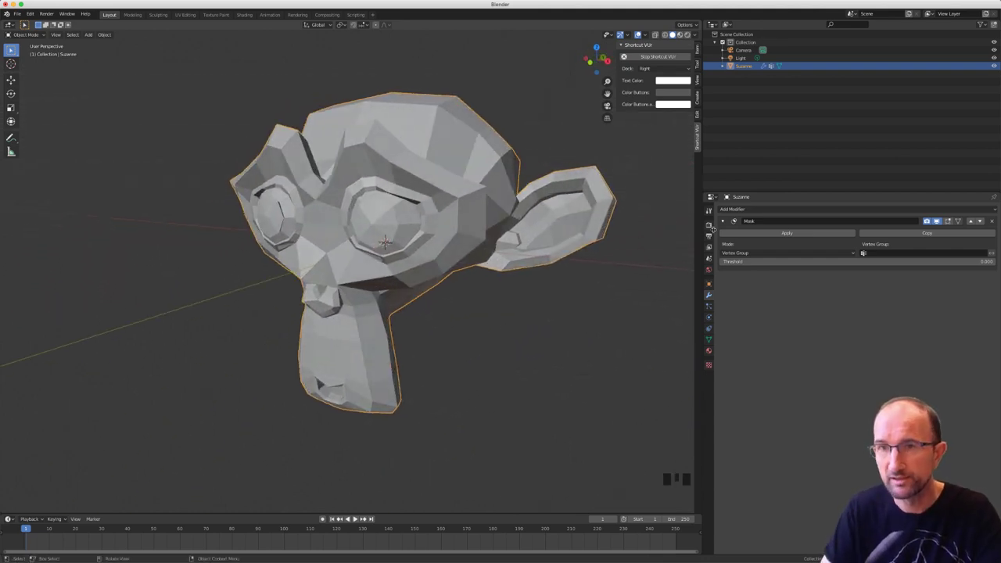
pyautogui.moveTo(738, 209); pyautogui.dragTo(743, 306)
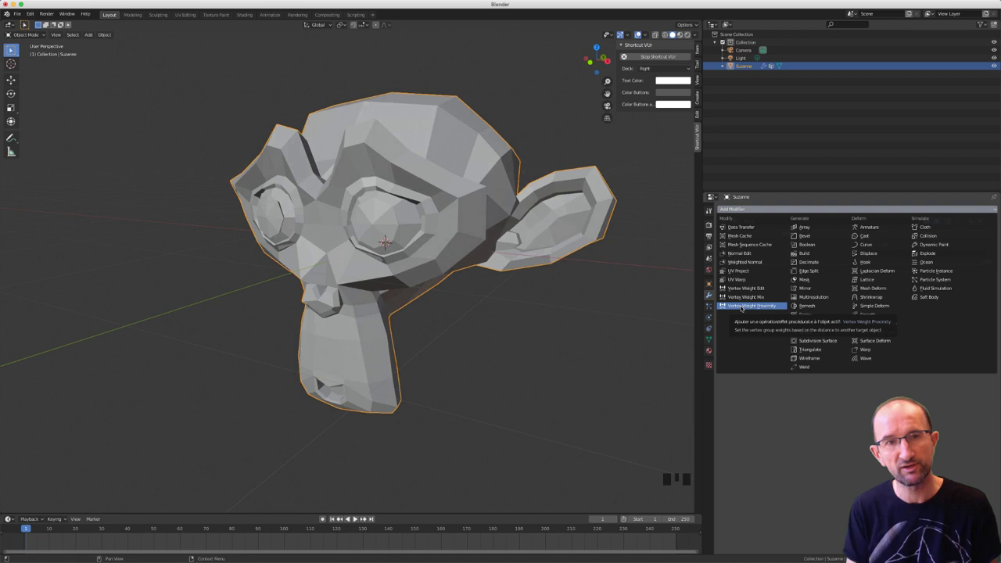
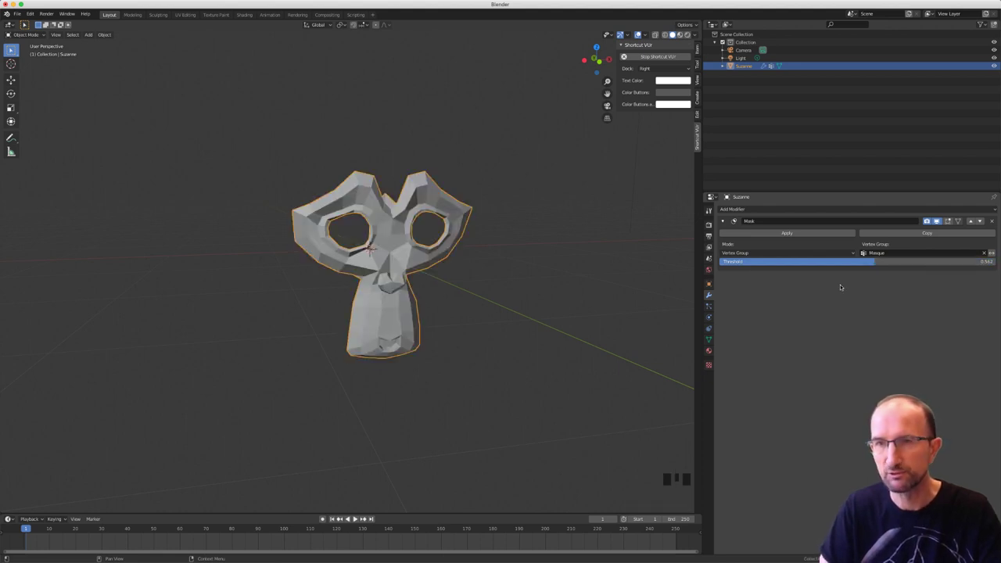
# Inspect the Masque vertex group in mesh data, then set the mask threshold to 0.665
pyautogui.moveTo(485, 298); pyautogui.dragTo(506, 293)
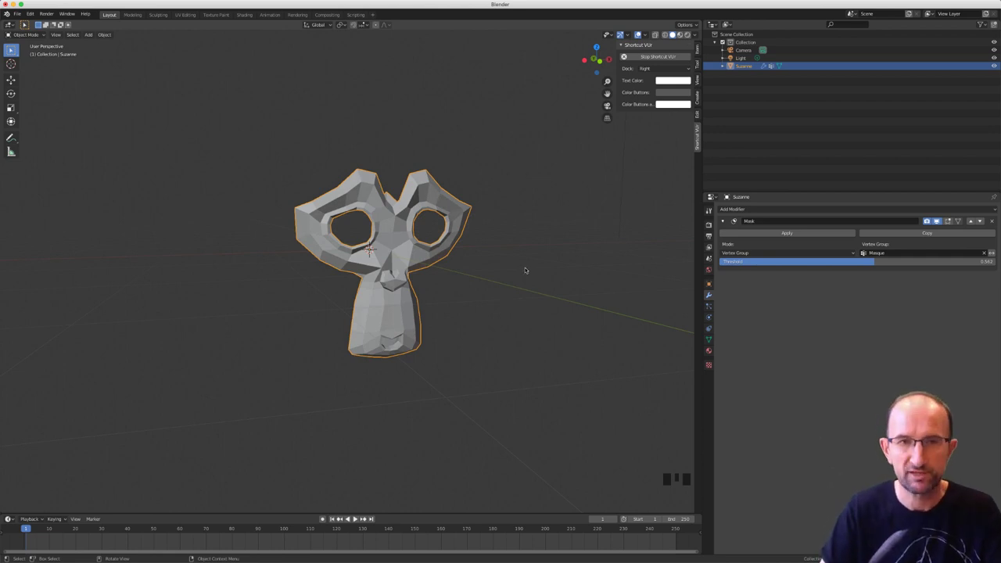
pyautogui.middleClick(506, 275)
pyautogui.scroll(3)
pyautogui.click(713, 339)
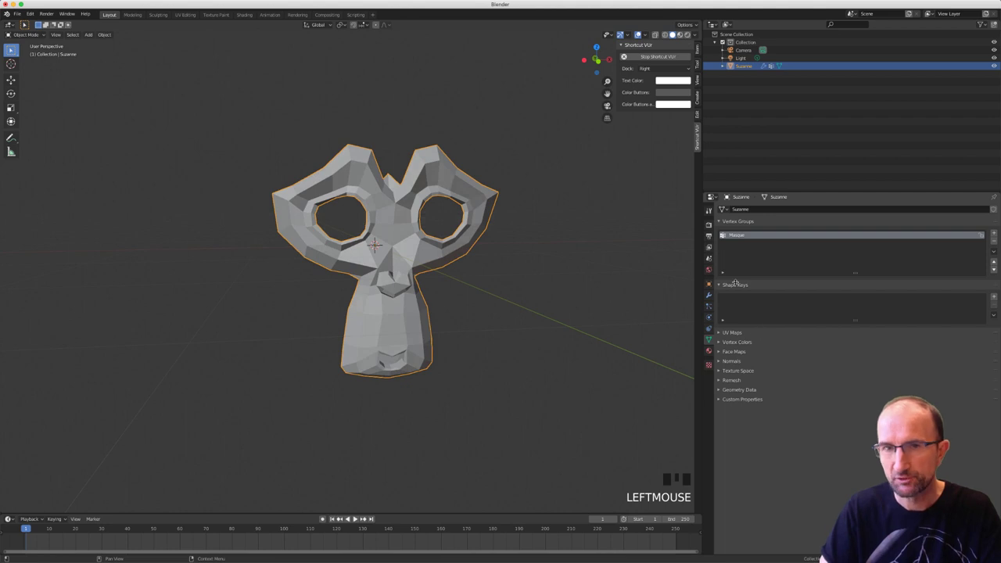
pyautogui.press('Tab')
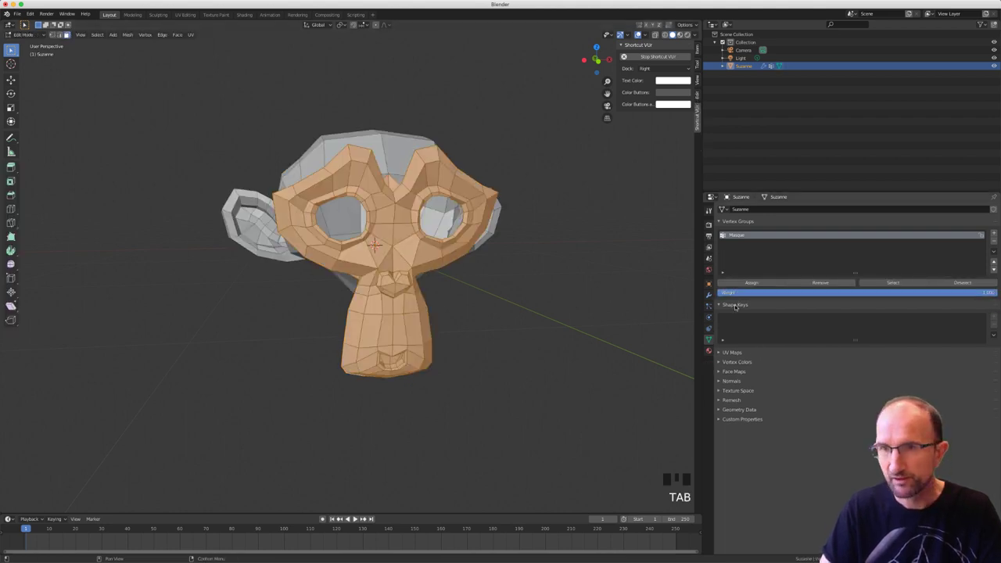
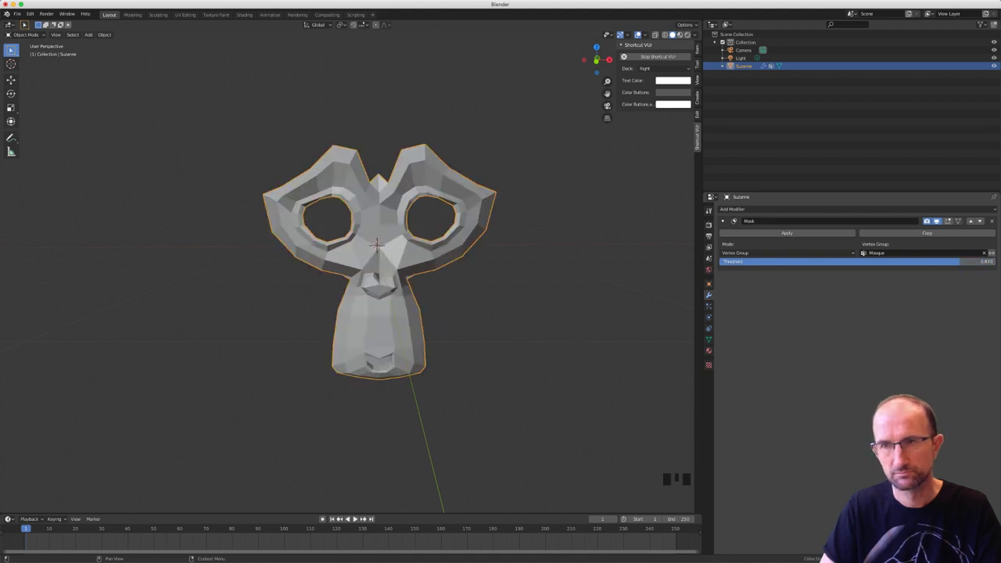
pyautogui.moveTo(555, 261); pyautogui.dragTo(710, 338)
# Recheck the Masque group, set the threshold to 0.549 and show the Add Modifier list
pyautogui.click(710, 338)
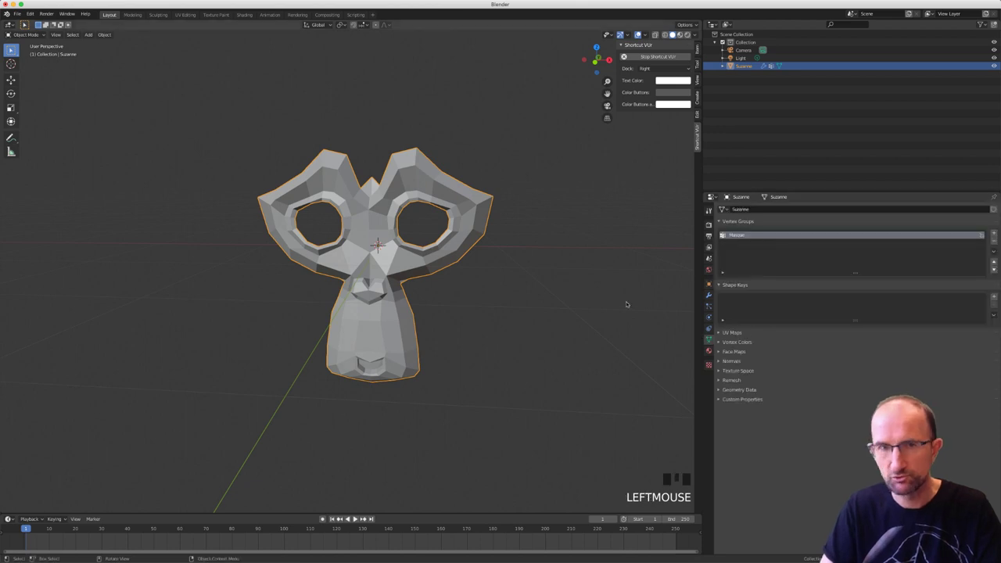
pyautogui.press('Tab')
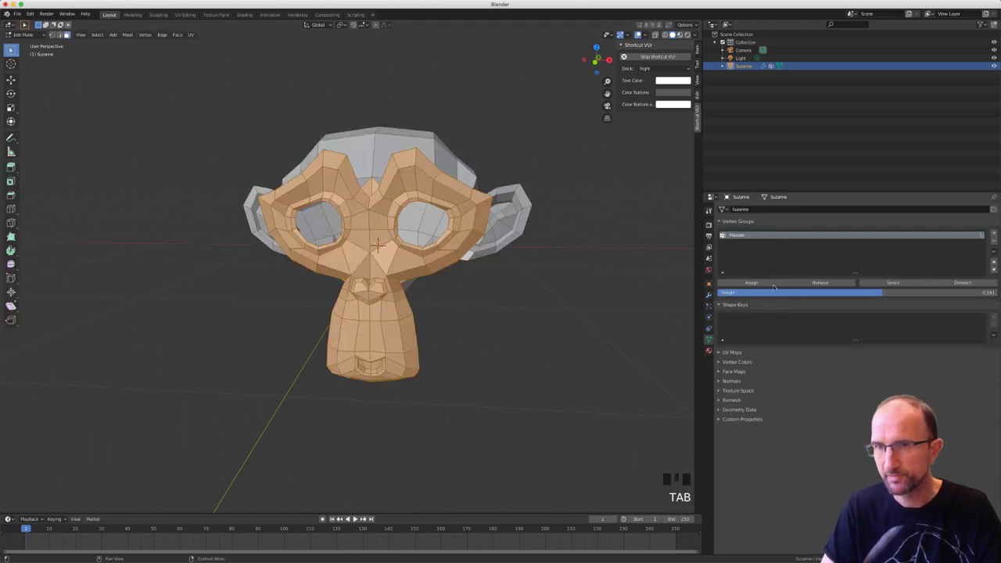
pyautogui.moveTo(771, 283); pyautogui.dragTo(715, 294)
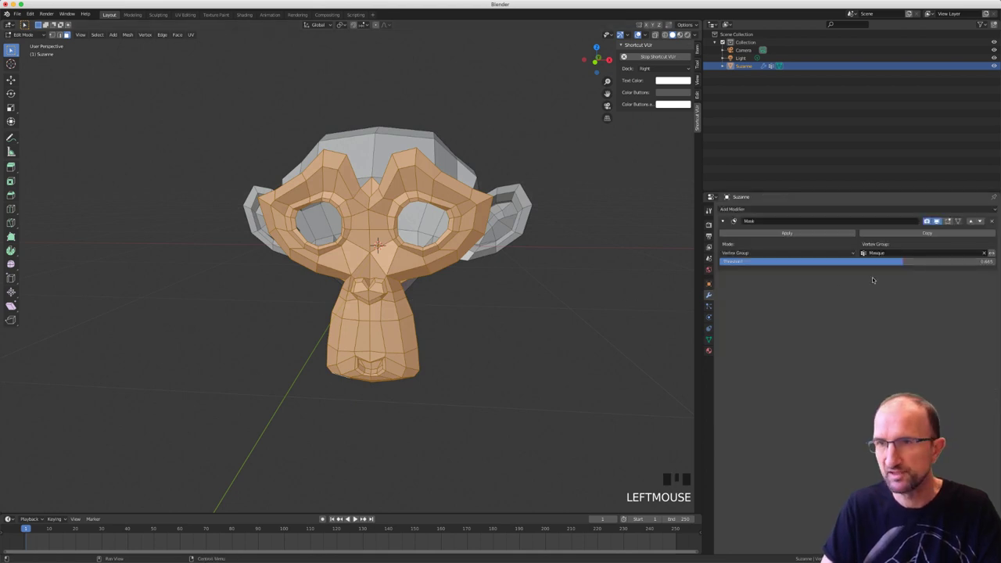
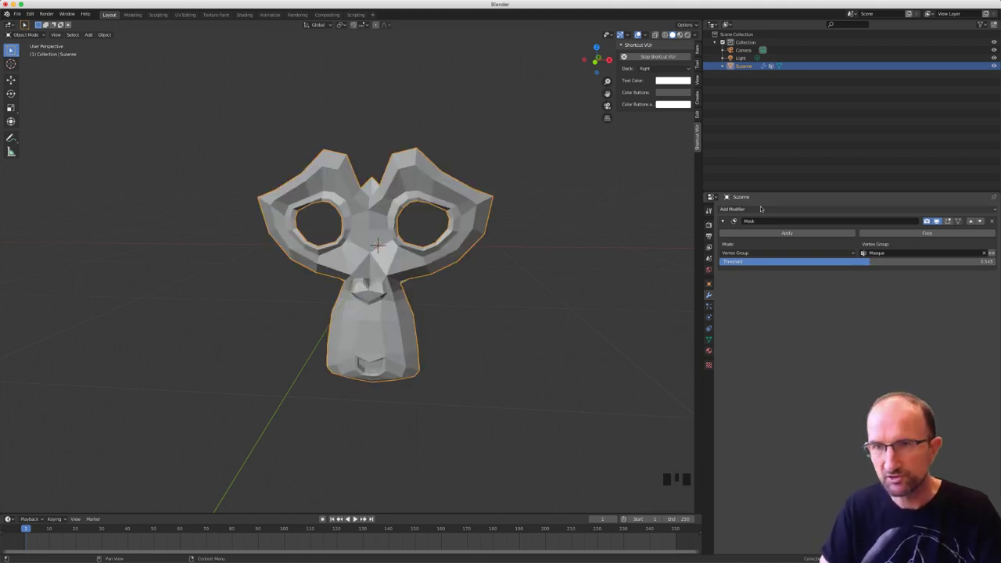
pyautogui.moveTo(757, 209); pyautogui.dragTo(758, 306)
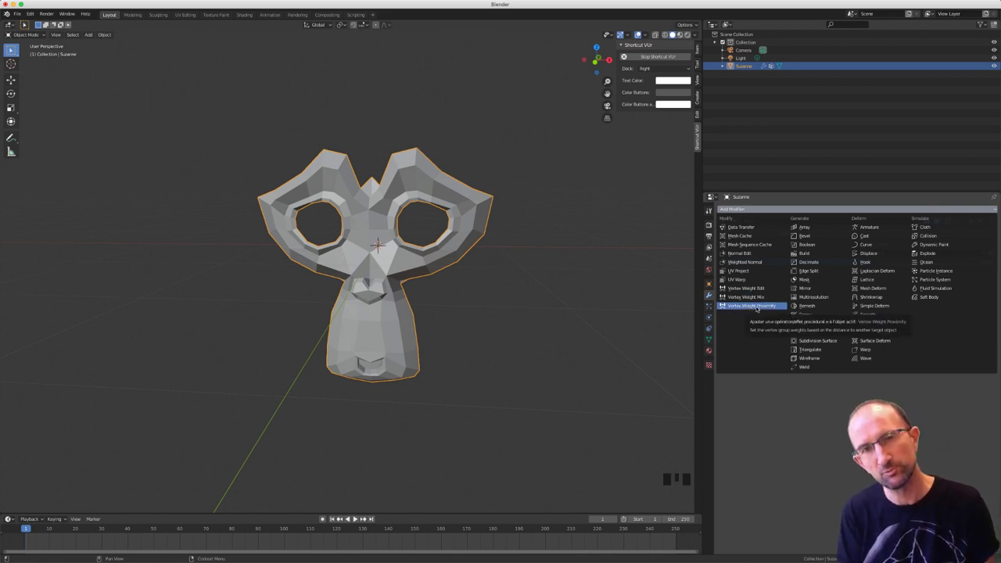